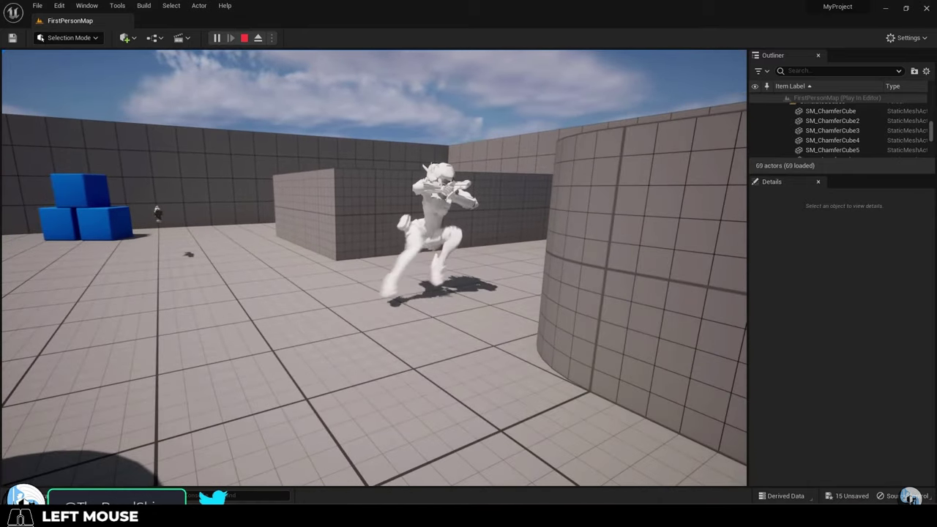
# Look around the Animation_Basics map and orbit the Manny rig to inspect its skeleton.
pyautogui.moveTo(340, 225); pyautogui.dragTo(637, 324)
pyautogui.moveTo(489, 290); pyautogui.dragTo(451, 281)
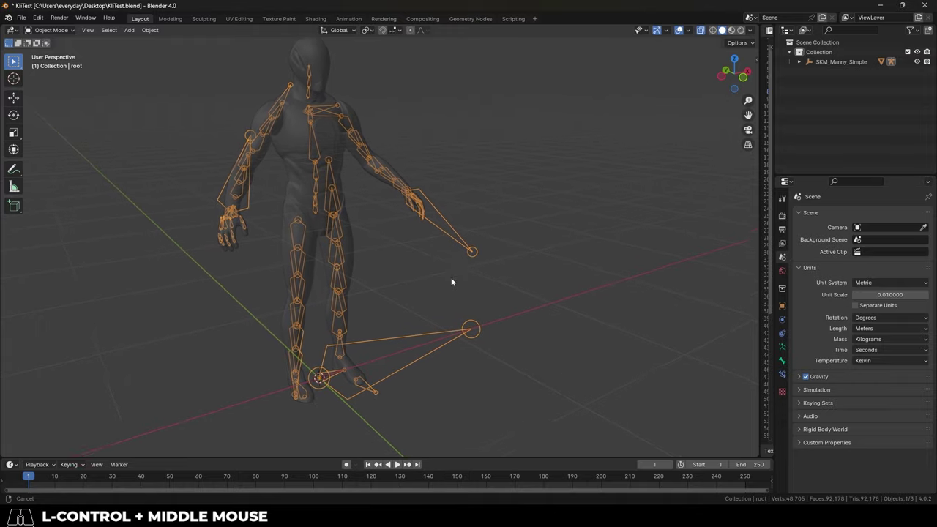
pyautogui.moveTo(432, 266); pyautogui.dragTo(538, 307)
pyautogui.moveTo(546, 305); pyautogui.dragTo(554, 273)
# Walk past the additive animation and blendspace exhibits 1.4 and 1.5 toward FirstPersonMap.
pyautogui.press('w')
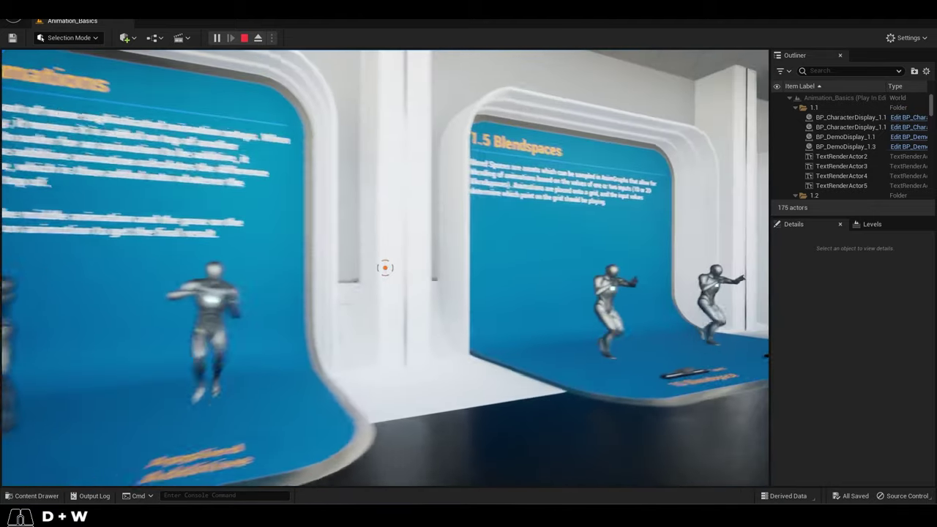
pyautogui.press('w')
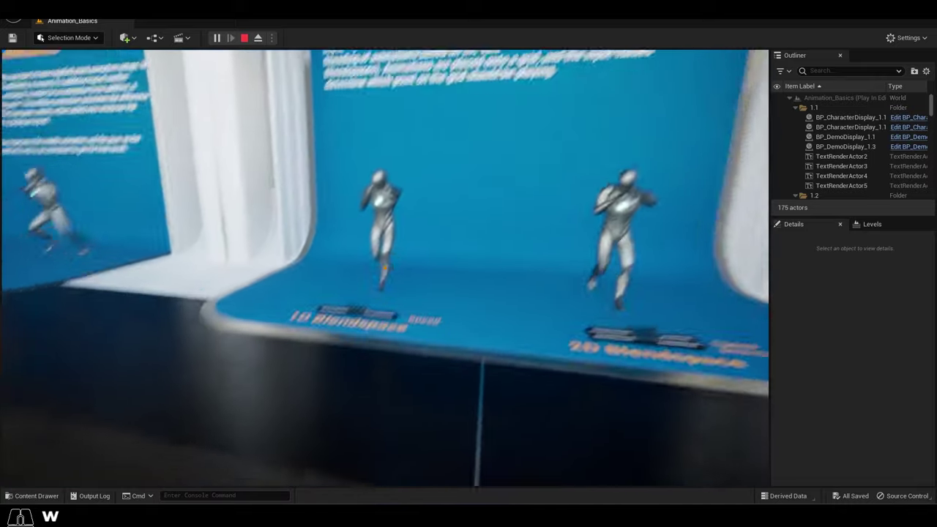
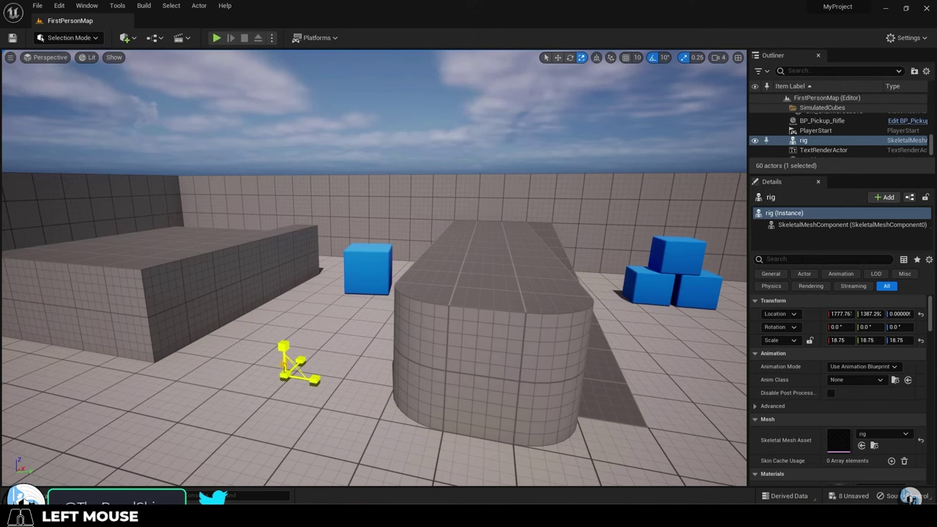
pyautogui.moveTo(522, 262); pyautogui.dragTo(498, 272)
# From a front view, rotate the coreIK control on one axis and shift the Toe.L control to repose her.
pyautogui.click(385, 209)
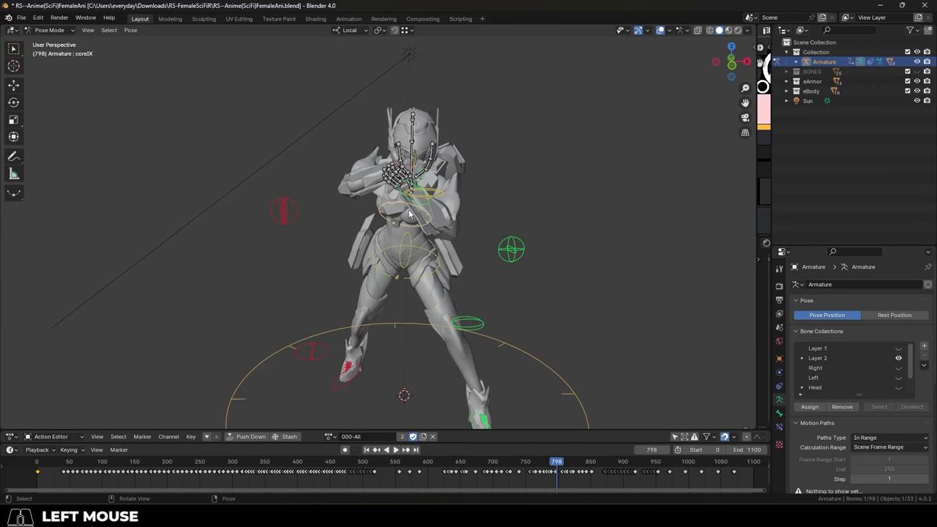
pyautogui.middleClick(458, 184)
pyautogui.press('End')
pyautogui.press('r')
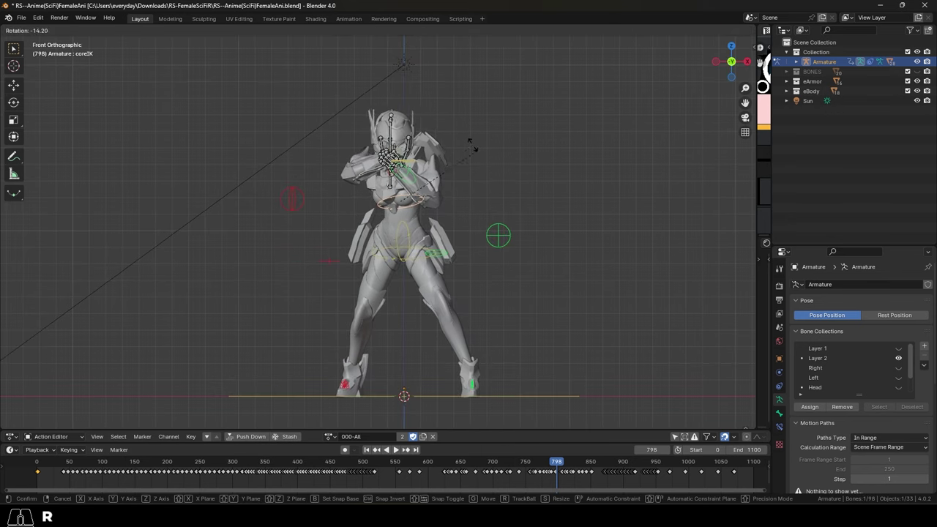
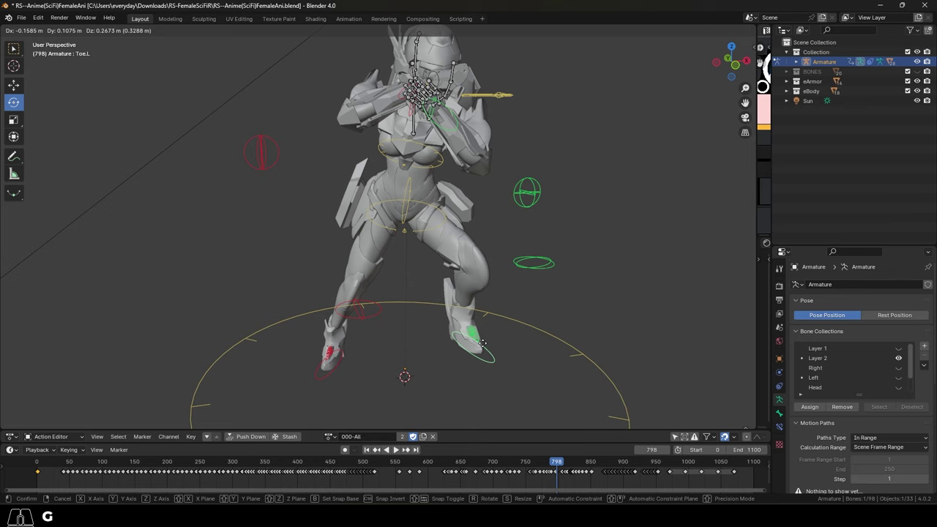
pyautogui.press('Escape')
# Leave the BP_PhysicsControlHitReact blueprint and walk to the constraints exhibit 2.5 in play mode.
pyautogui.click(643, 259)
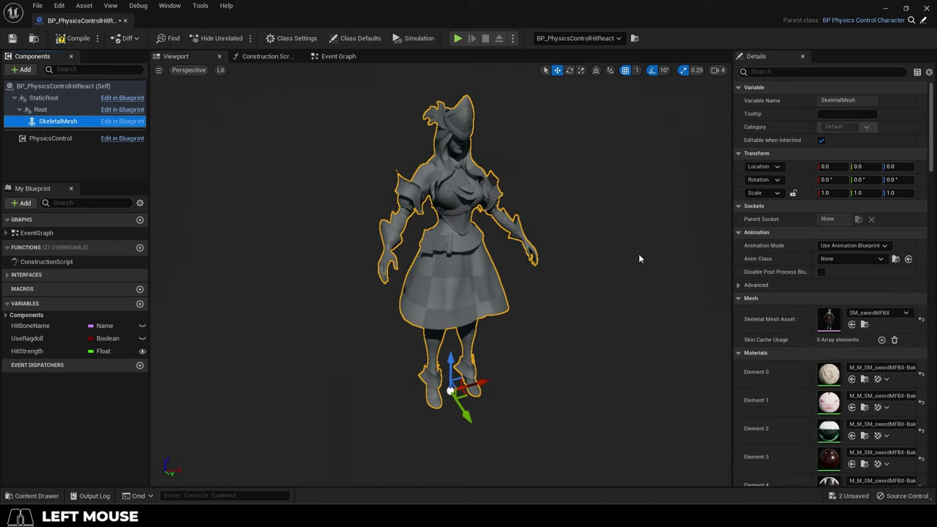
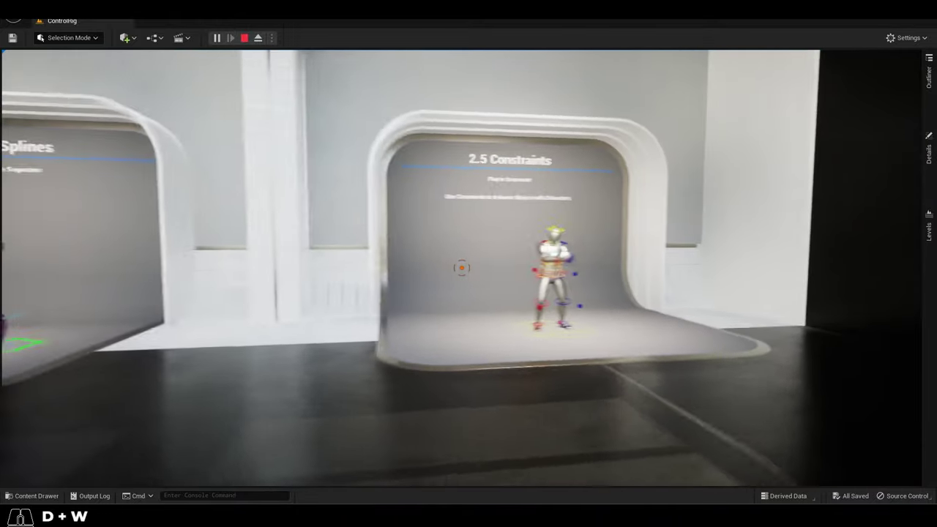
pyautogui.press('w')
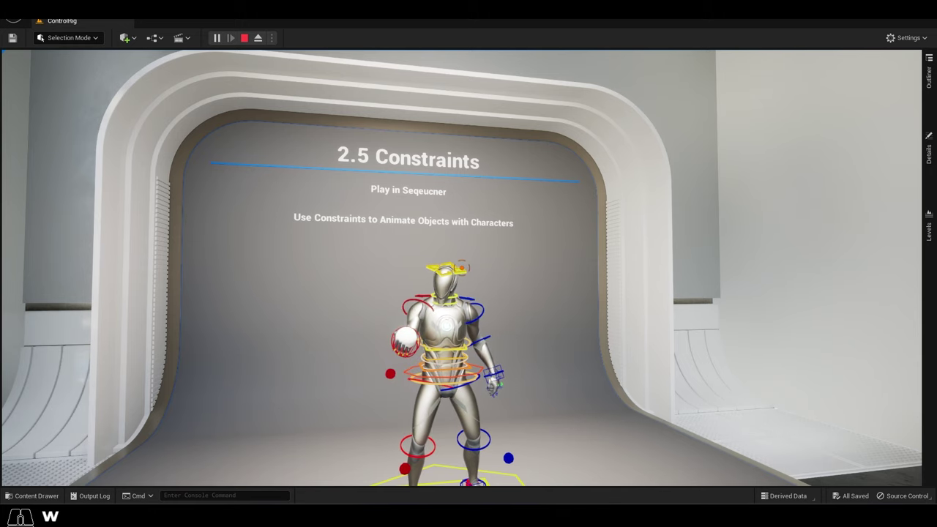
pyautogui.press('a')
pyautogui.press('w')
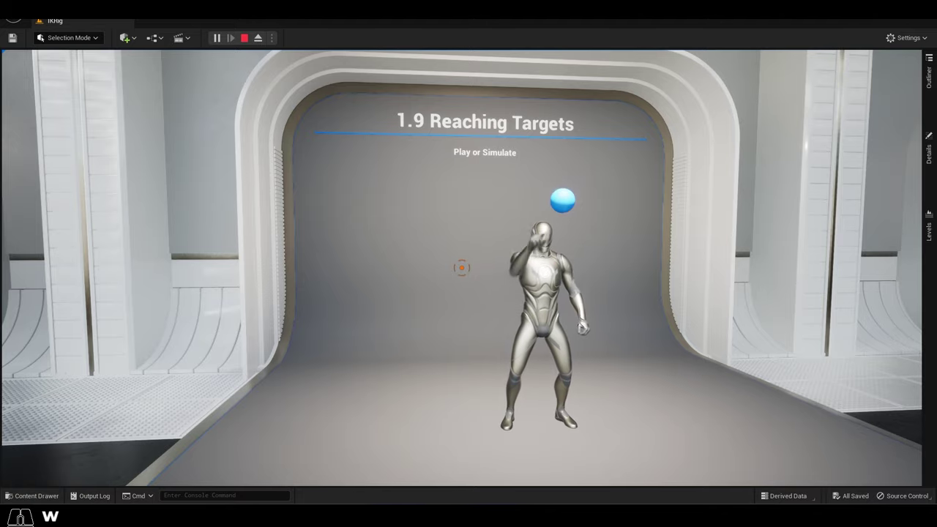
# Walk around the Reaching Targets exhibit 1.9 and head toward the additive look-at demo.
pyautogui.press('d')
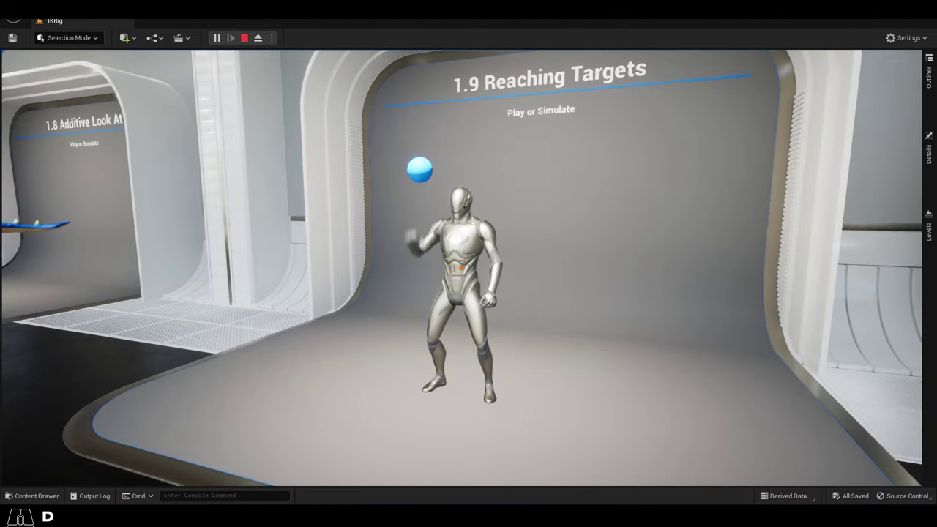
pyautogui.press('w')
pyautogui.press('d')
pyautogui.press('w')
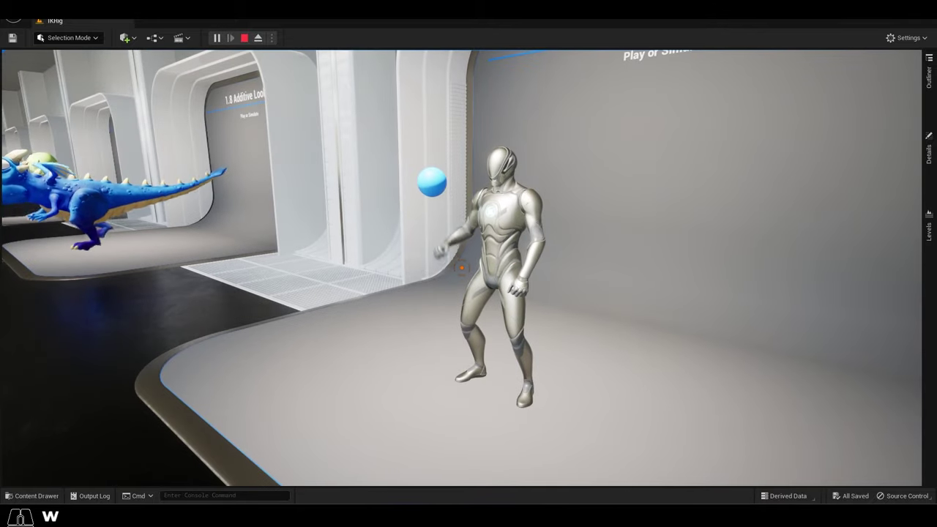
pyautogui.press('d')
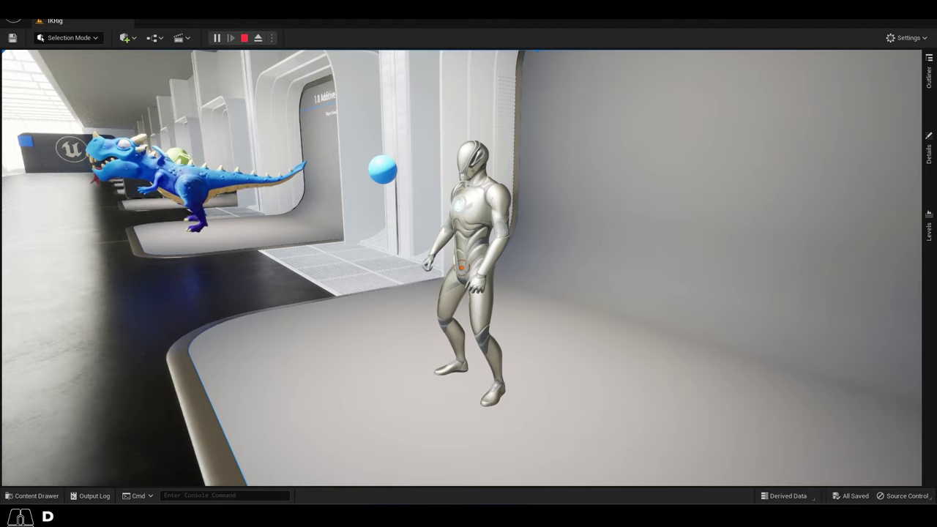
# Scroll through the Marketplace 'animation' results and advance to the next results page.
pyautogui.scroll(3)
pyautogui.moveTo(66, 174); pyautogui.dragTo(72, 173)
pyautogui.scroll(-3)
pyautogui.scroll(-3)
pyautogui.scroll(-3)
pyautogui.scroll(-3)
pyautogui.click(582, 314)
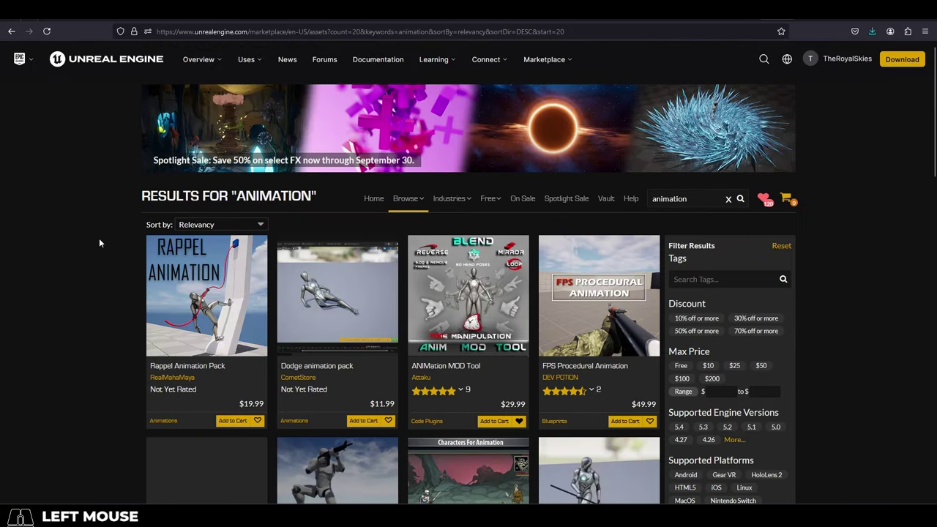
# Browse down the second page of animation asset results.
pyautogui.scroll(-3)
pyautogui.moveTo(102, 240); pyautogui.dragTo(104, 240)
pyautogui.scroll(-3)
pyautogui.scroll(-3)
pyautogui.scroll(-3)
pyautogui.click(105, 240)
# Switch to the 'indie game team' Google Images search and preview an indie game crossover image.
pyautogui.click(431, 220)
pyautogui.middleClick(431, 220)
pyautogui.scroll(-3)
pyautogui.click(391, 404)
pyautogui.middleClick(391, 404)
# Preview further 'indie game team' thumbnails, ending on the LinkedIn team-celebration photo.
pyautogui.scroll(-3)
pyautogui.middleClick(303, 382)
pyautogui.scroll(-3)
pyautogui.click(330, 419)
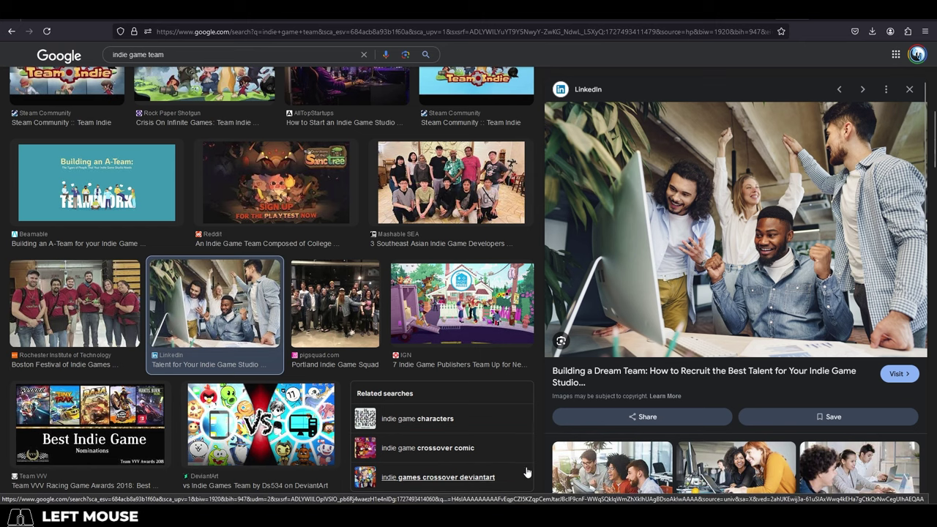
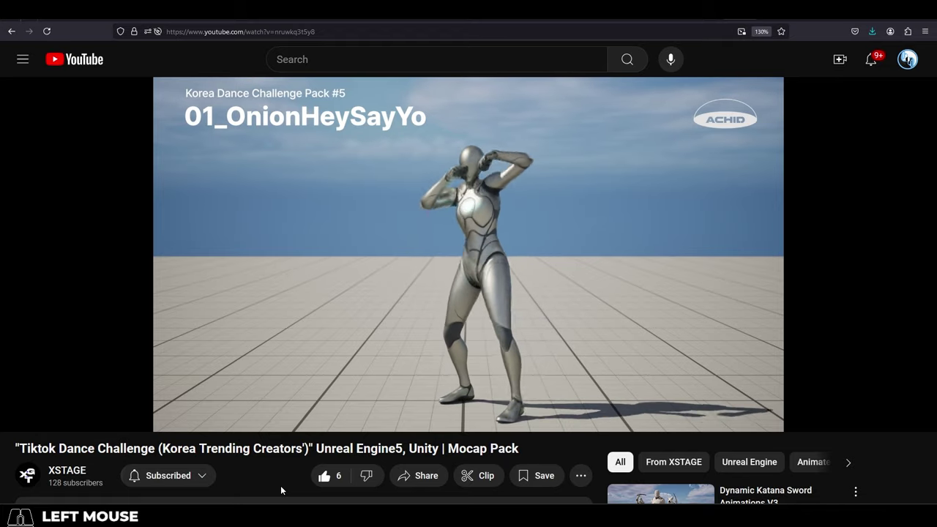
# Open the recommended 'UE5.4 GASP ALS Metahuman Motion Matching' run and jump video.
pyautogui.click(349, 454)
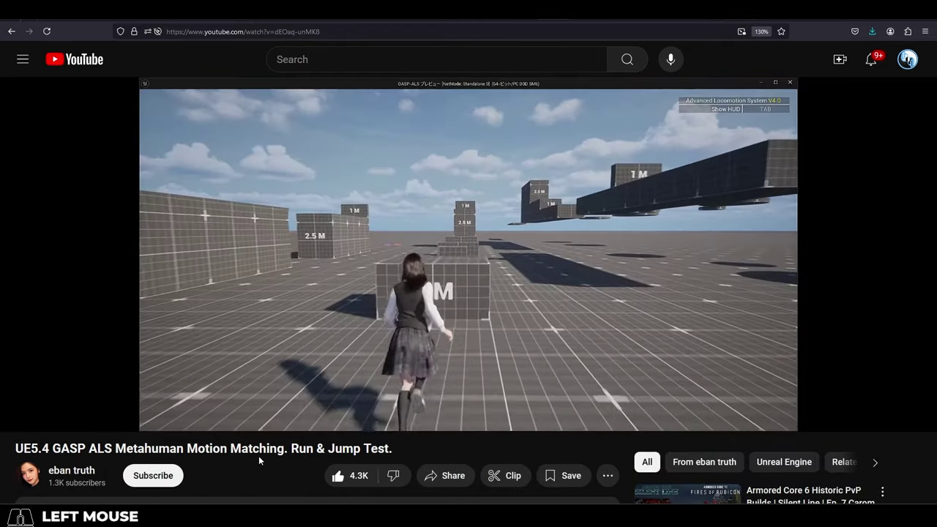
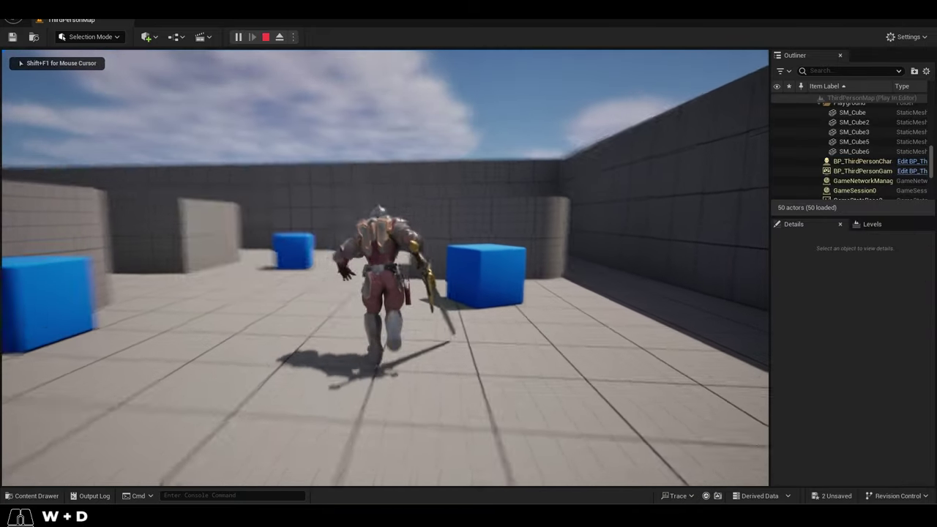
# Run the armored knight around ThirdPersonMap, then run the sword-wielding character toward the camera.
pyautogui.press('d')
pyautogui.press('s')
pyautogui.press('s')
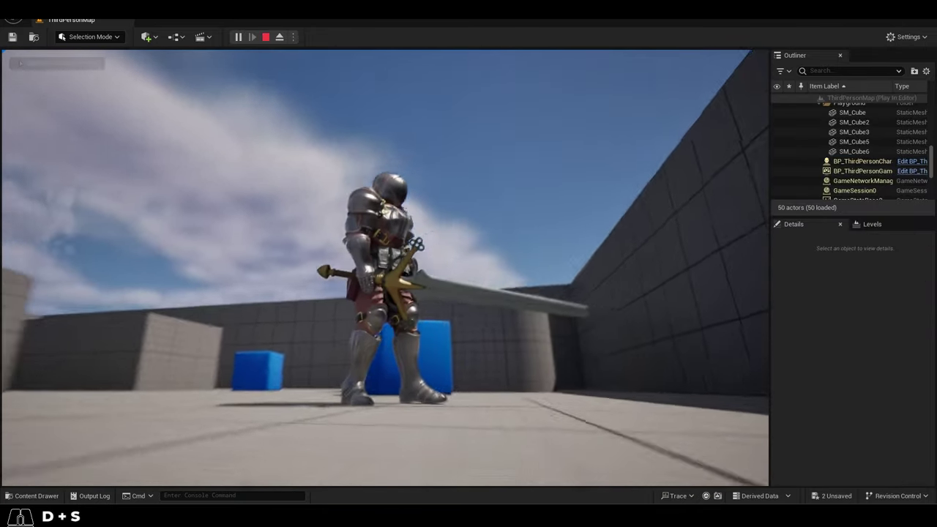
pyautogui.press('s')
pyautogui.press('a')
pyautogui.press('a')
pyautogui.press('d')
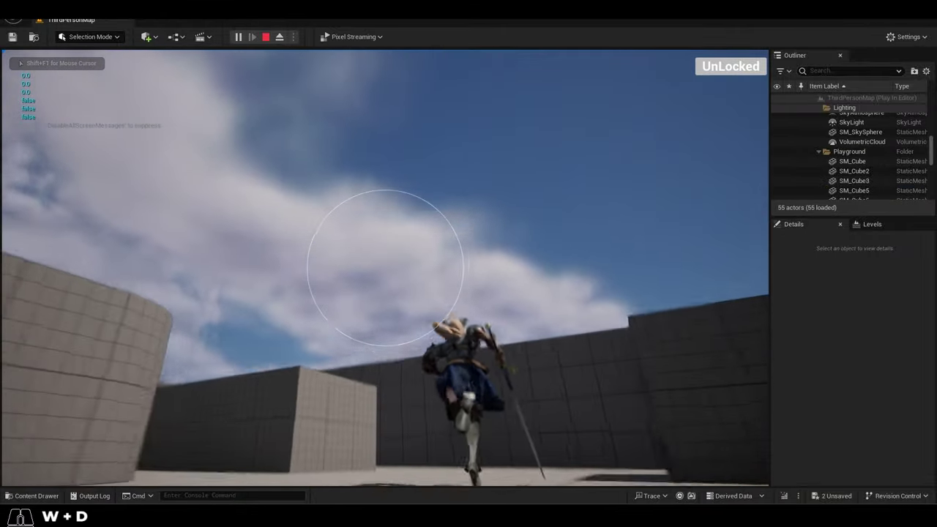
pyautogui.press('d')
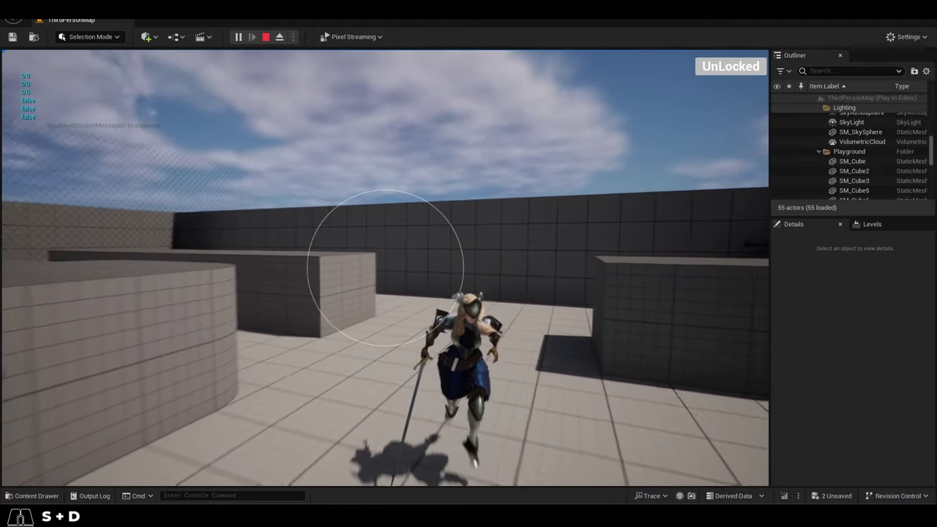
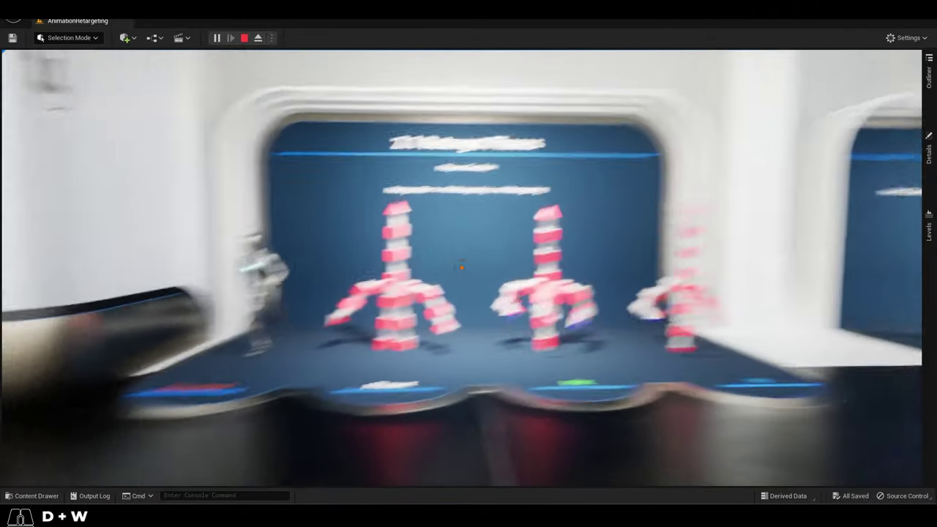
# Walk along the AnimationRetargeting exhibits starting from the retarget phases demo 2.1.
pyautogui.press('a')
pyautogui.press('space')
pyautogui.press('shift+f')
pyautogui.press('shift+i')
pyautogui.press('shift+x')
pyautogui.press('shift+space')
pyautogui.press('shift+y')
pyautogui.press('o')
# Stop at the Editing Retarget Root exhibit 2.3, then continue to Maintaining Contact Points 2.4.
pyautogui.press('u')
pyautogui.press('r')
pyautogui.press('space')
pyautogui.press('shift+r')
pyautogui.press('shift+i')
pyautogui.press('shift+g')
pyautogui.press('shift+1')
pyautogui.click(704, 333)
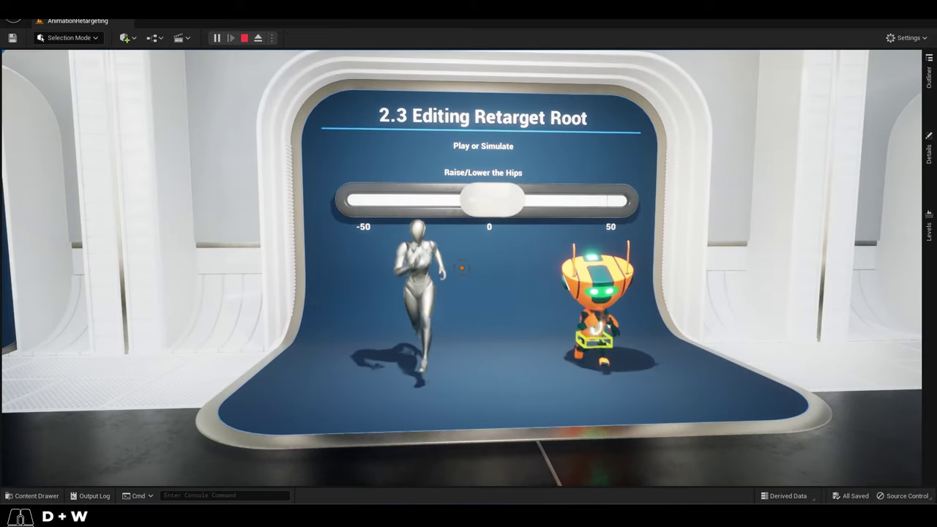
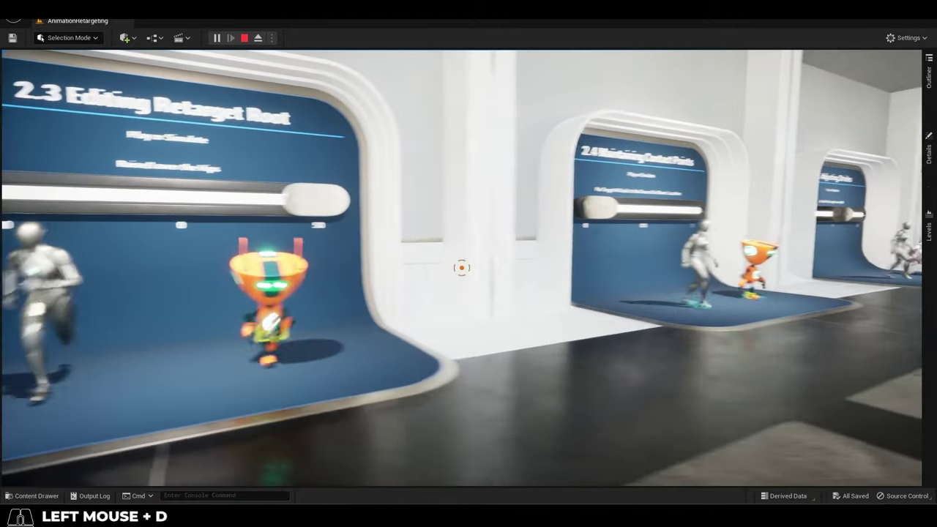
pyautogui.press('d')
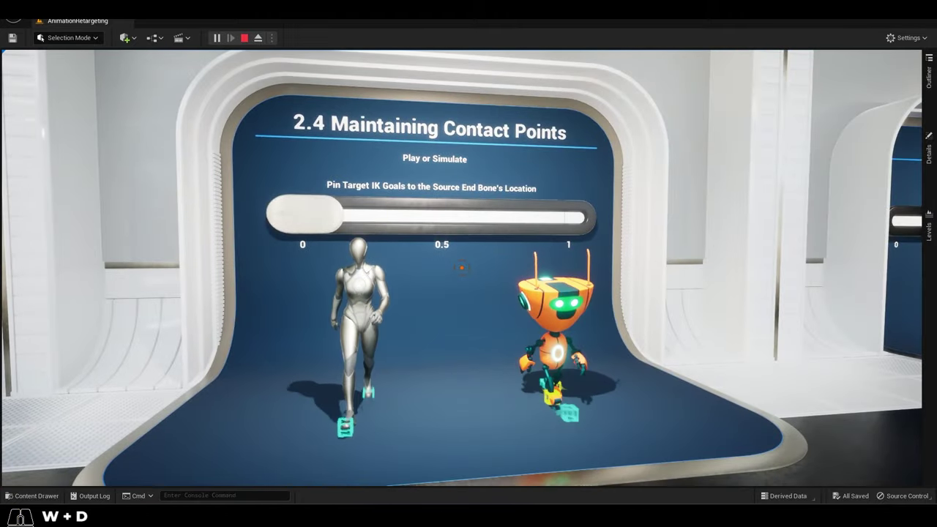
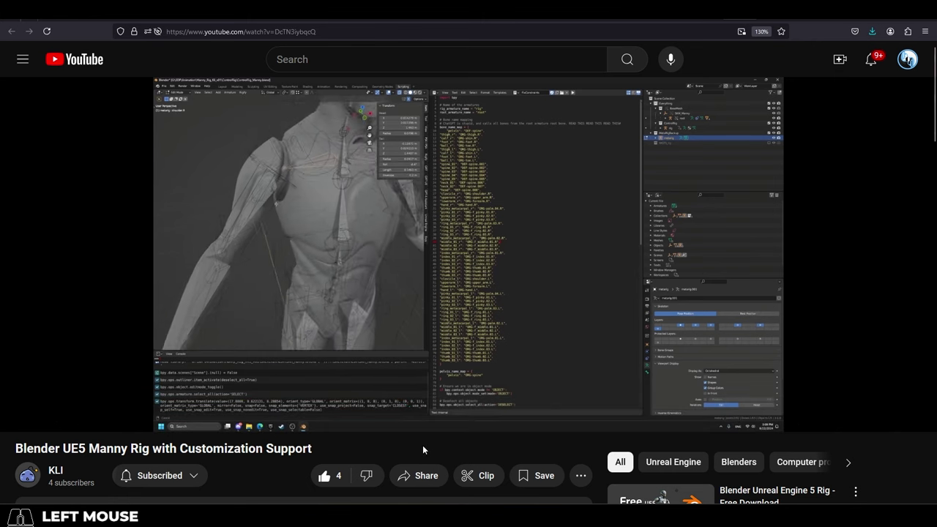
# Seek the Blender UE5 Manny Rig video ahead to the scripted rig setup around 3:37.
pyautogui.click(473, 402)
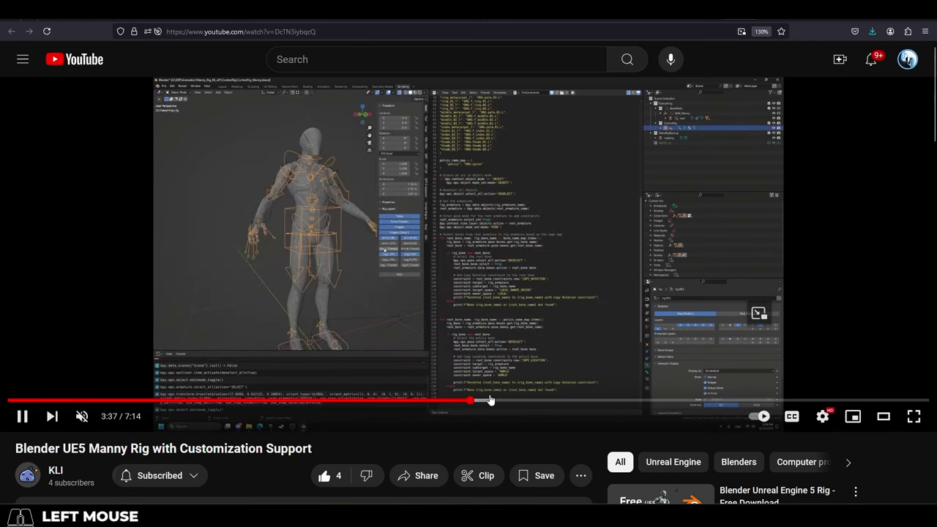
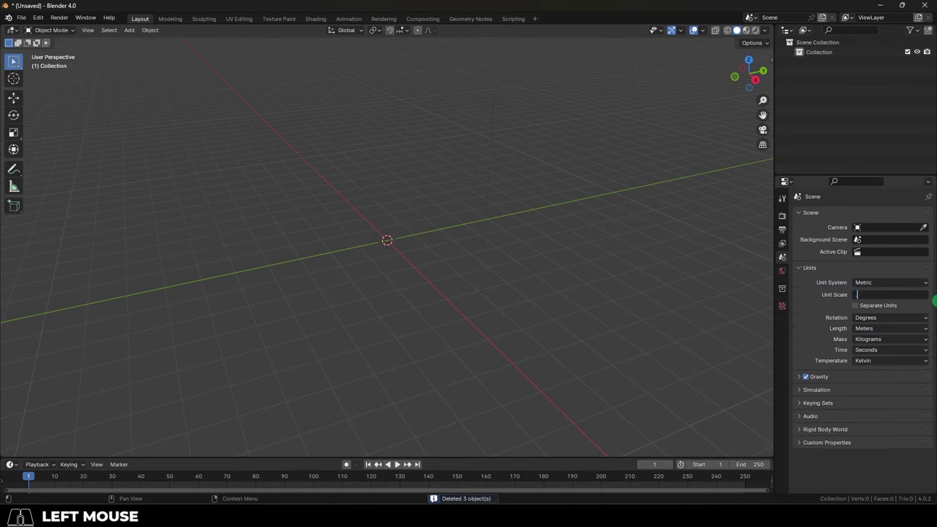
pyautogui.press('0')
pyautogui.press('1')
pyautogui.press('Return')
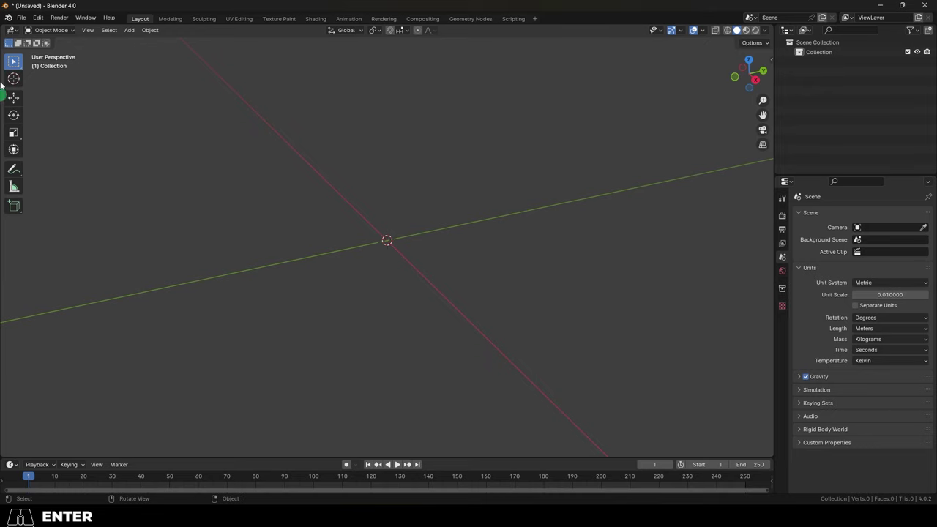
pyautogui.click(20, 18)
pyautogui.doubleClick(173, 255)
pyautogui.scroll(-3)
pyautogui.middleClick(661, 306)
pyautogui.scroll(-3)
pyautogui.click(653, 373)
pyautogui.middleClick(669, 324)
pyautogui.scroll(-3)
pyautogui.middleClick(668, 318)
pyautogui.click(725, 360)
pyautogui.click(708, 293)
pyautogui.click(723, 371)
pyautogui.click(722, 350)
pyautogui.click(665, 389)
pyautogui.press('Delete')
pyautogui.click(435, 356)
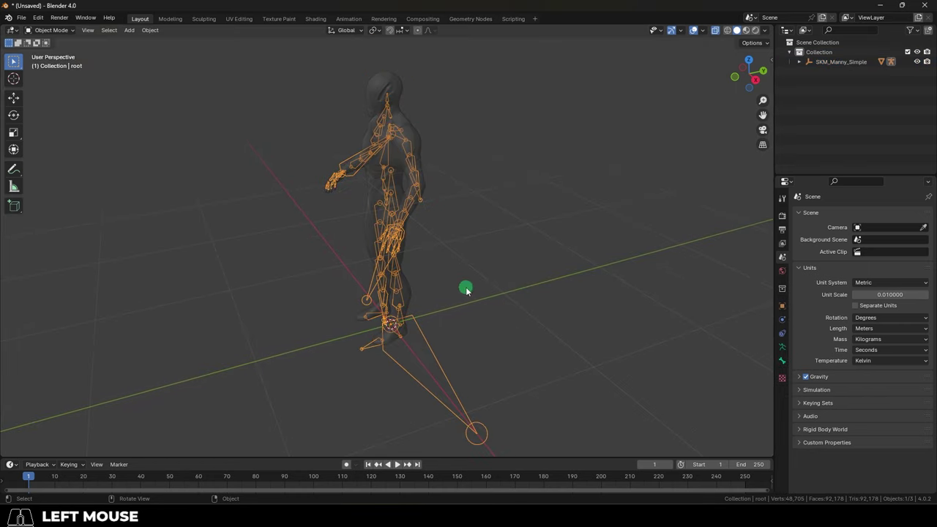
pyautogui.moveTo(469, 290); pyautogui.dragTo(580, 281)
pyautogui.press('Delete')
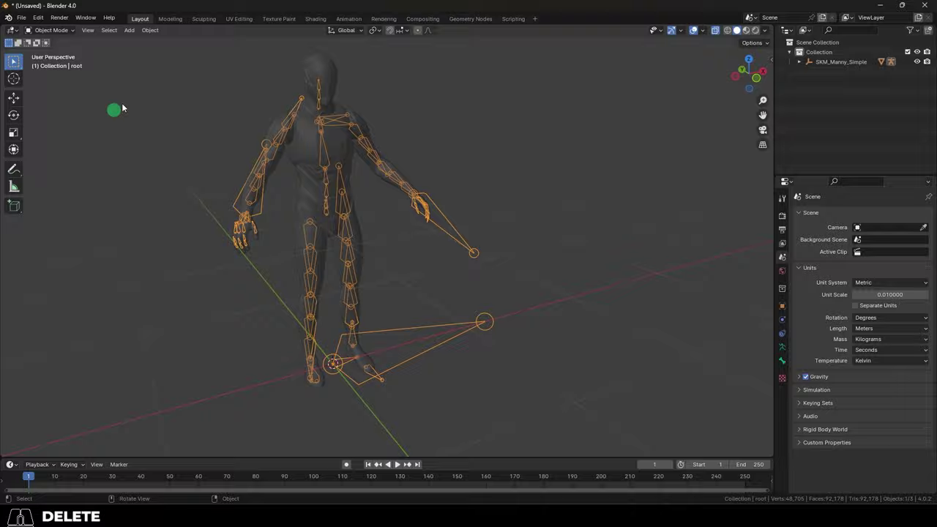
pyautogui.click(874, 328)
pyautogui.click(844, 497)
pyautogui.middleClick(524, 324)
pyautogui.middleClick(522, 322)
pyautogui.middleClick(510, 315)
pyautogui.click(721, 31)
pyautogui.middleClick(498, 202)
pyautogui.middleClick(527, 189)
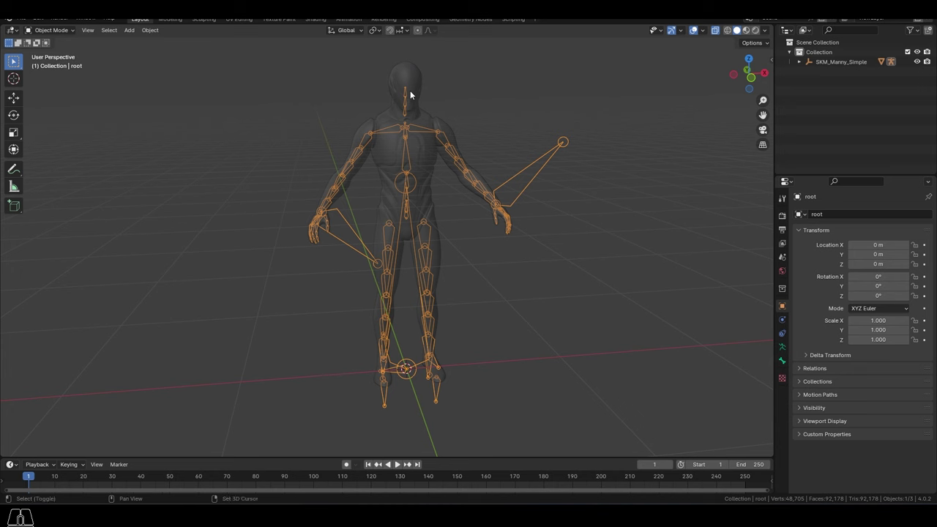
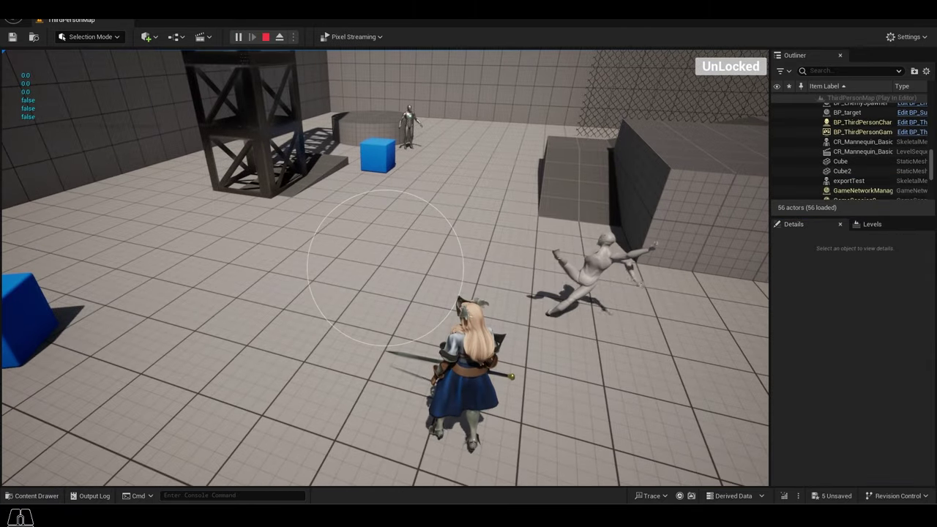
# Import SKM_Manny_Simple.FBX with primary bone axis X, secondary -Y and automatic bone orientation off.
pyautogui.click(719, 371)
pyautogui.click(720, 372)
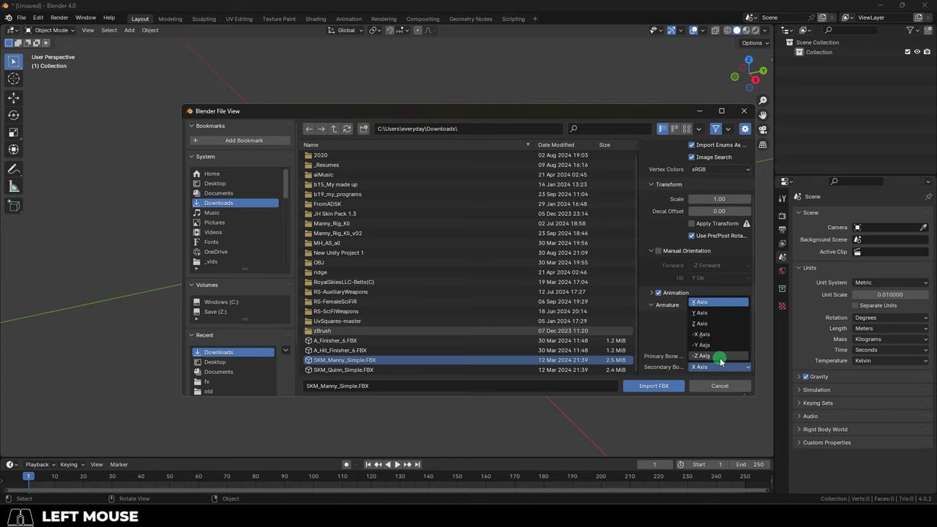
pyautogui.click(722, 350)
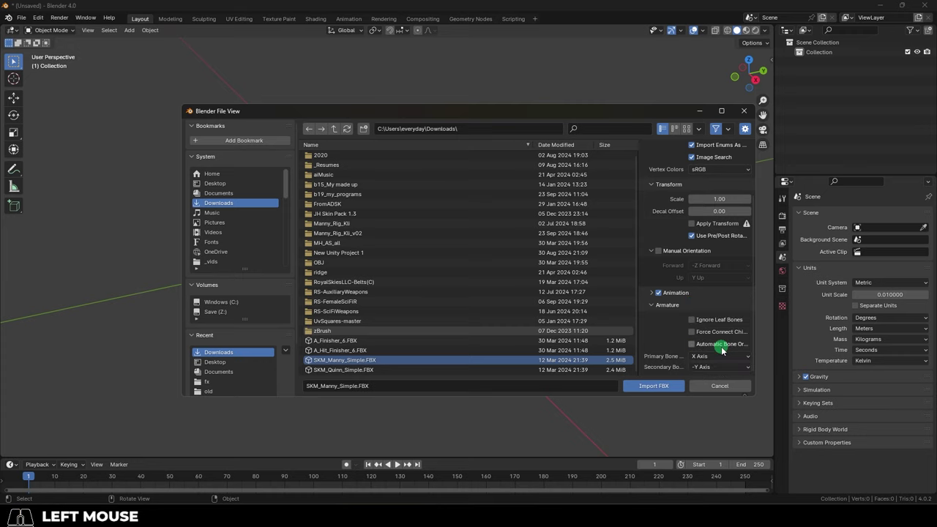
pyautogui.click(666, 388)
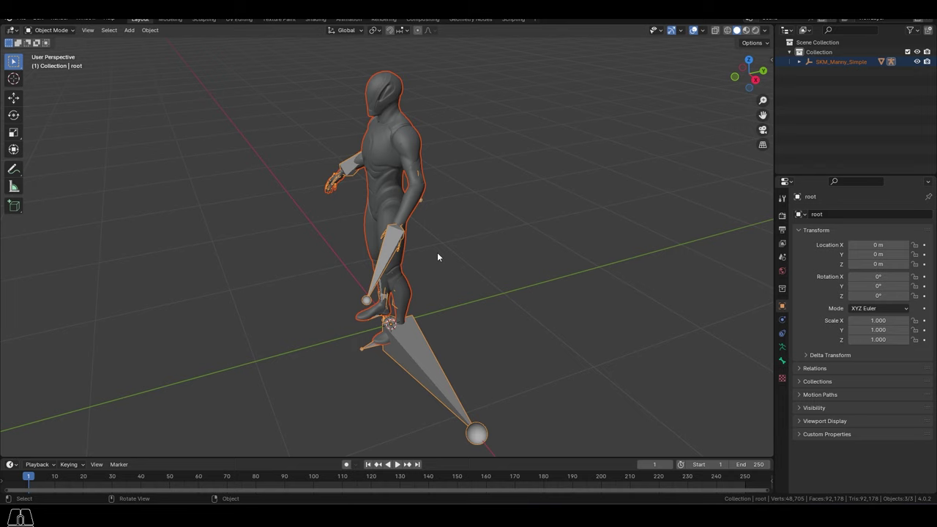
pyautogui.click(717, 35)
pyautogui.click(419, 324)
# Orbit and zoom in on the imported skeleton to inspect its chest and arm bone orientations.
pyautogui.moveTo(400, 292); pyautogui.dragTo(484, 269)
pyautogui.middleClick(386, 251)
pyautogui.moveTo(371, 249); pyautogui.dragTo(408, 270)
pyautogui.moveTo(412, 260); pyautogui.dragTo(451, 349)
pyautogui.middleClick(484, 308)
pyautogui.moveTo(469, 290); pyautogui.dragTo(478, 343)
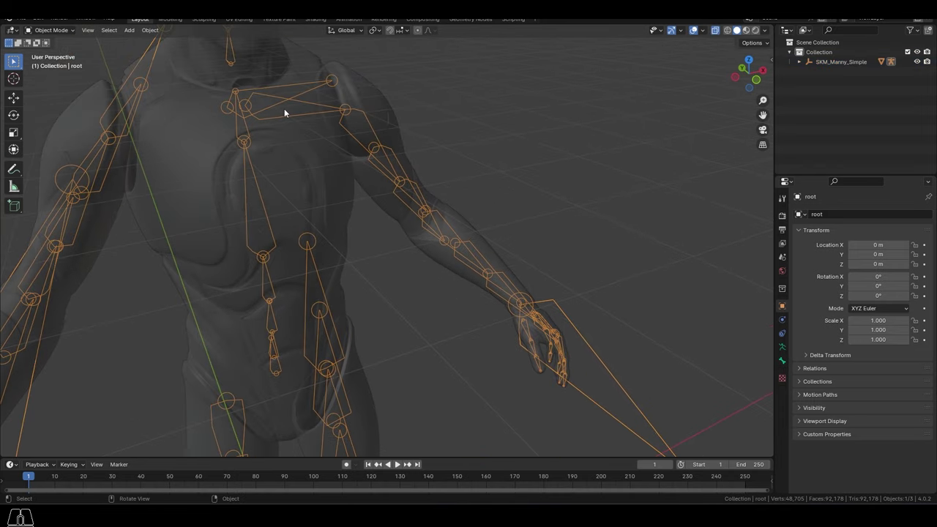
pyautogui.moveTo(226, 271); pyautogui.dragTo(347, 246)
pyautogui.middleClick(317, 212)
pyautogui.moveTo(240, 336); pyautogui.dragTo(238, 191)
pyautogui.moveTo(230, 285); pyautogui.dragTo(204, 272)
pyautogui.moveTo(381, 296); pyautogui.dragTo(356, 206)
pyautogui.moveTo(325, 372); pyautogui.dragTo(305, 210)
pyautogui.moveTo(457, 191); pyautogui.dragTo(483, 344)
pyautogui.rightClick(557, 284)
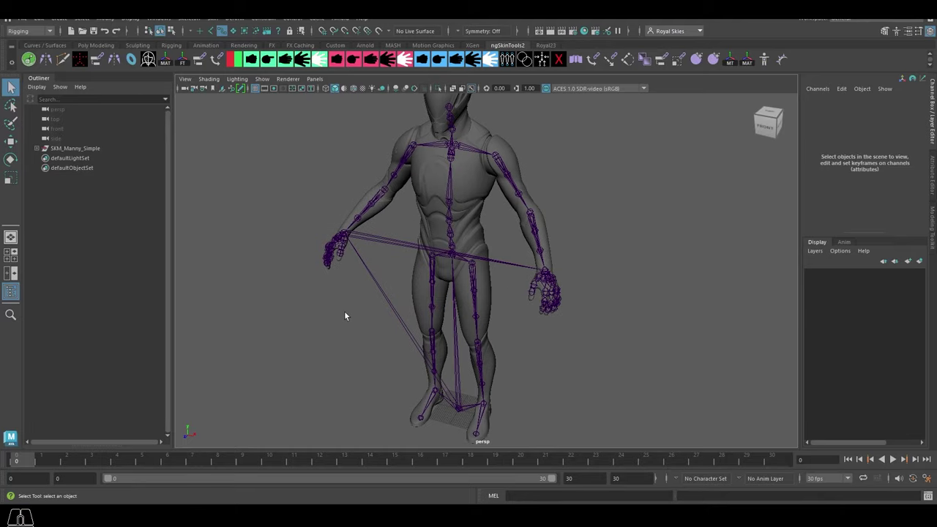
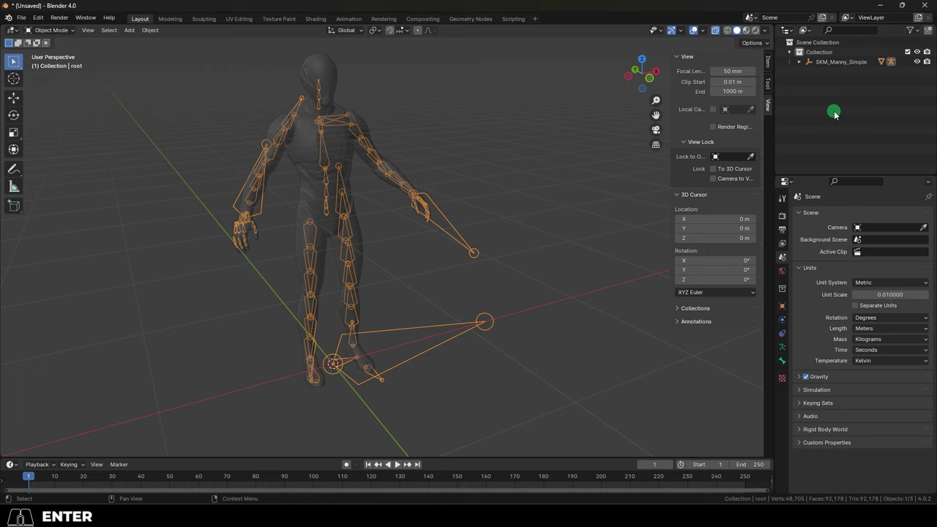
# Hide the sidebar, reframe the skeleton and select the Manny armature for editing.
pyautogui.click(513, 195)
pyautogui.press('n')
pyautogui.moveTo(448, 266); pyautogui.dragTo(430, 252)
pyautogui.moveTo(429, 252); pyautogui.dragTo(441, 256)
pyautogui.click(457, 231)
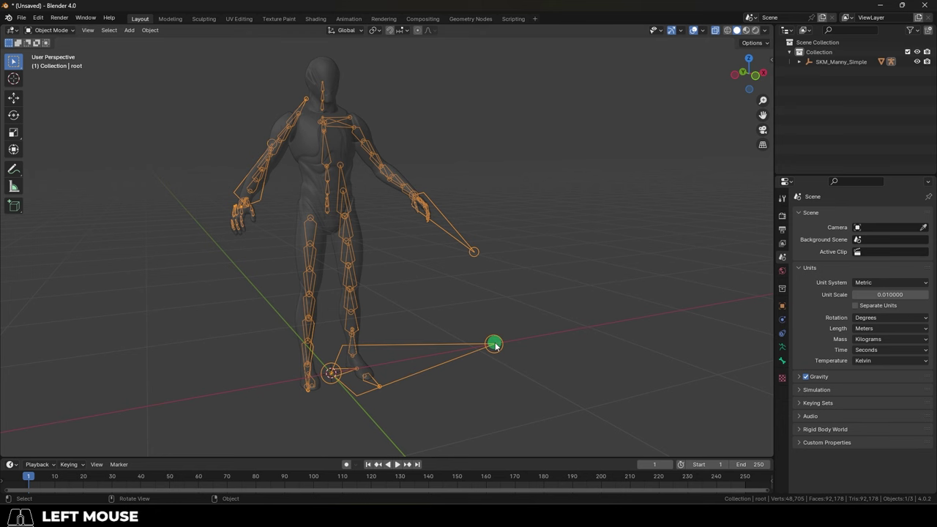
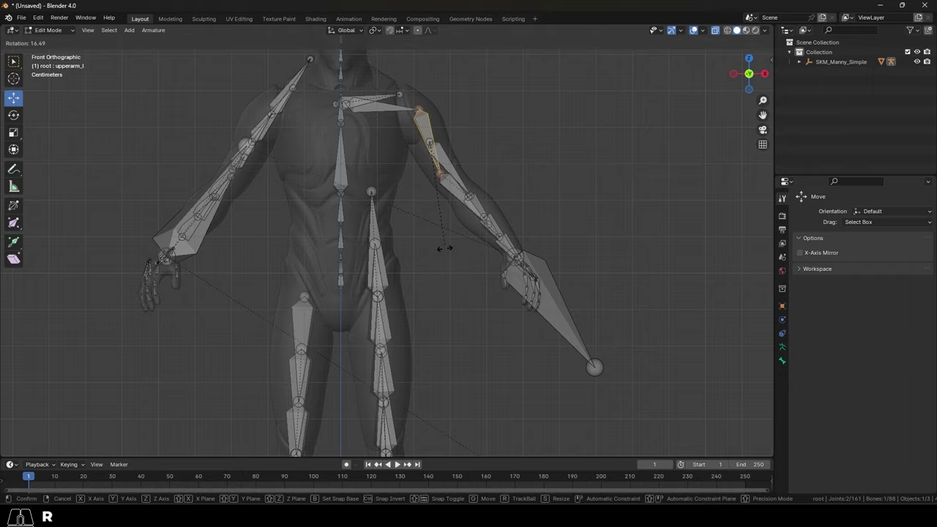
# Confirm the left upper arm bone's new rotation of about 16 degrees.
pyautogui.press('Escape')
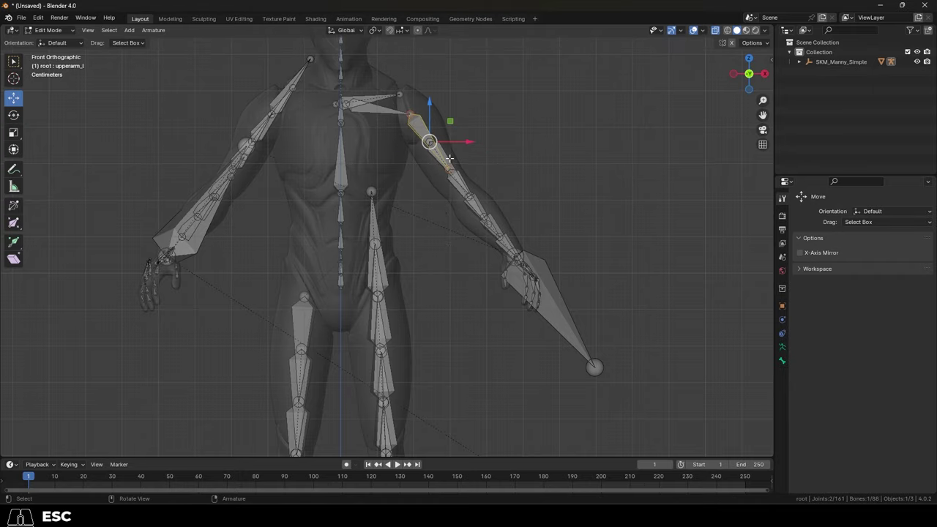
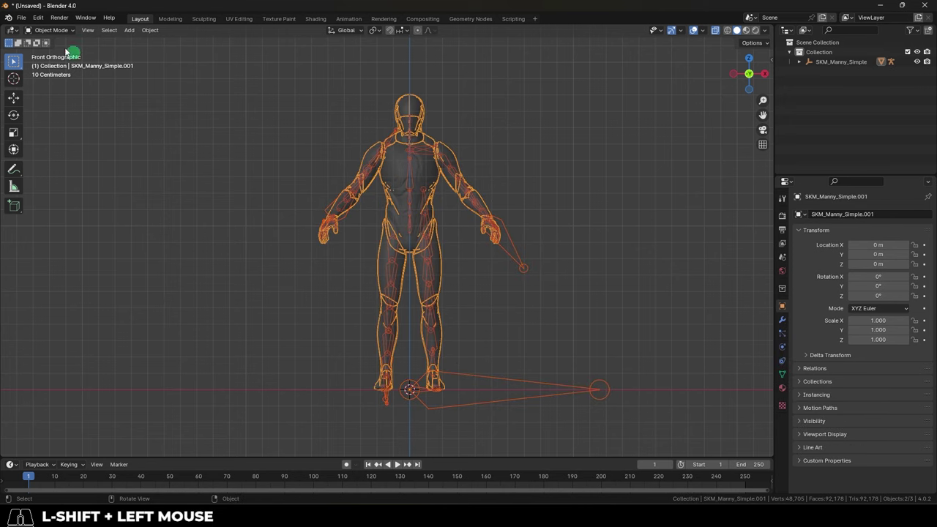
# Start an FBX export to the Desktop limited to the selected armature and mesh.
pyautogui.click(20, 21)
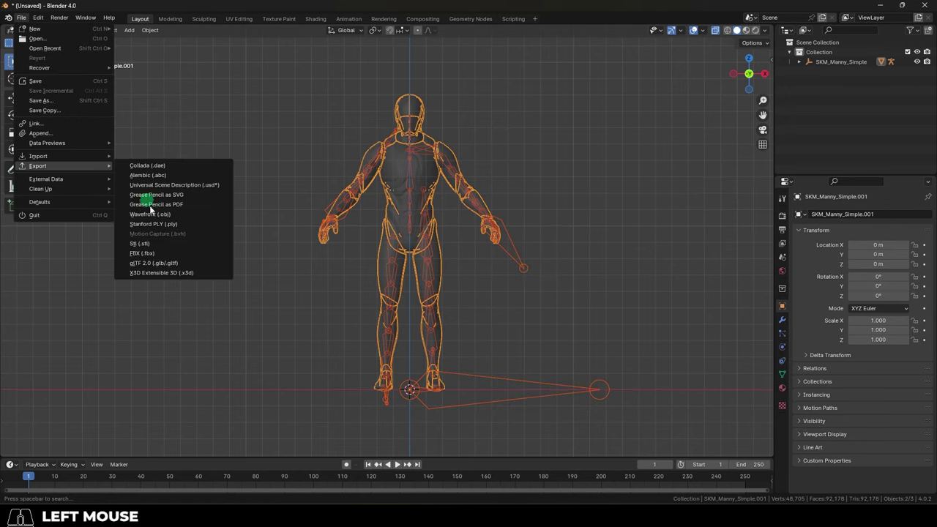
pyautogui.click(157, 255)
pyautogui.click(874, 102)
pyautogui.click(888, 164)
pyautogui.click(892, 174)
# Set the armature's primary bone axis to X and secondary bone axis to -Y.
pyautogui.click(885, 334)
pyautogui.click(887, 351)
pyautogui.click(873, 356)
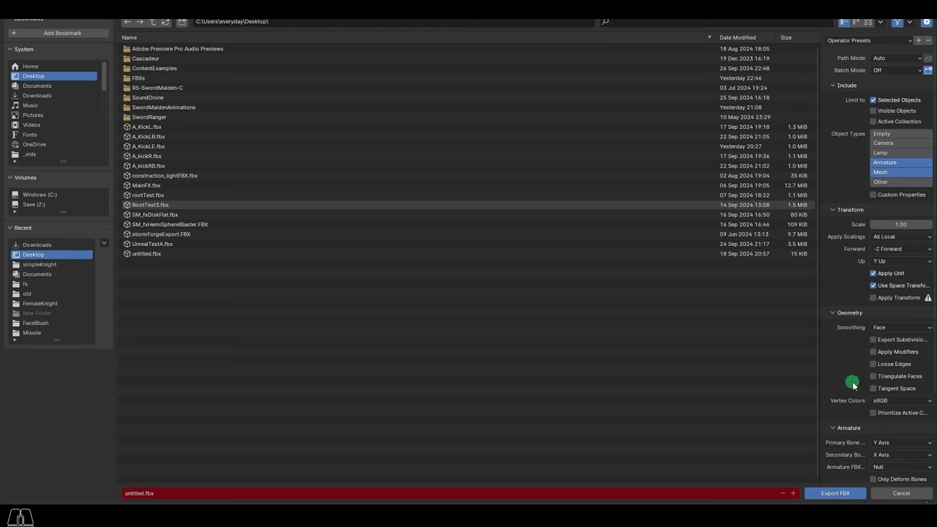
pyautogui.middleClick(857, 386)
pyautogui.middleClick(853, 386)
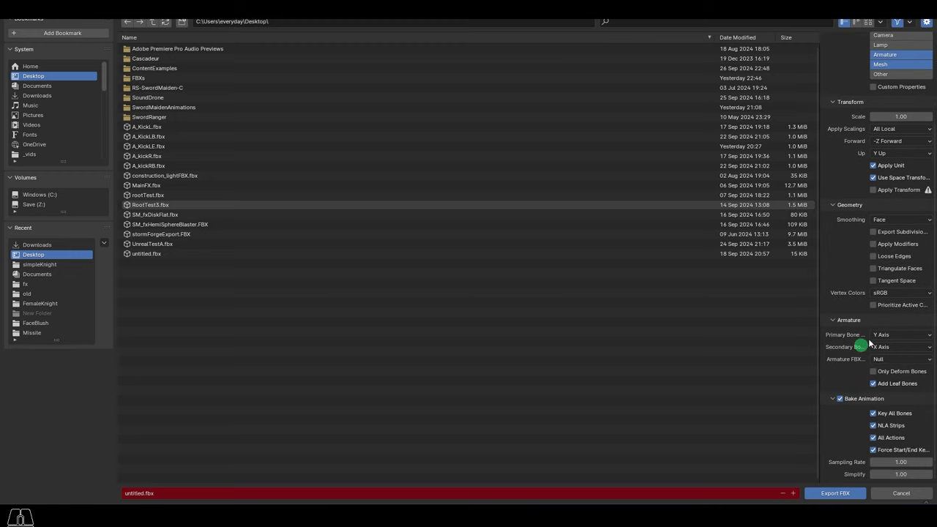
pyautogui.click(885, 336)
pyautogui.click(899, 348)
pyautogui.click(895, 350)
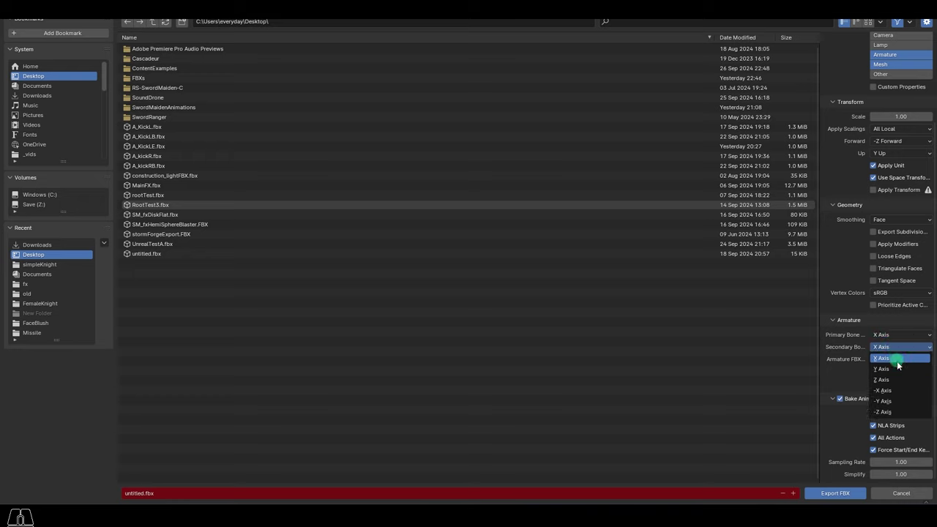
pyautogui.click(899, 403)
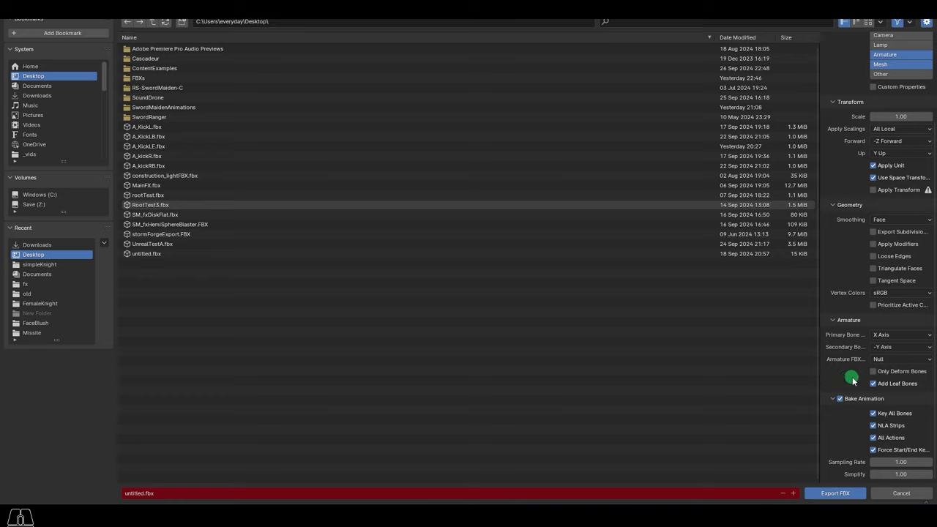
# Export only deform bones and disable adding leaf bones.
pyautogui.click(877, 376)
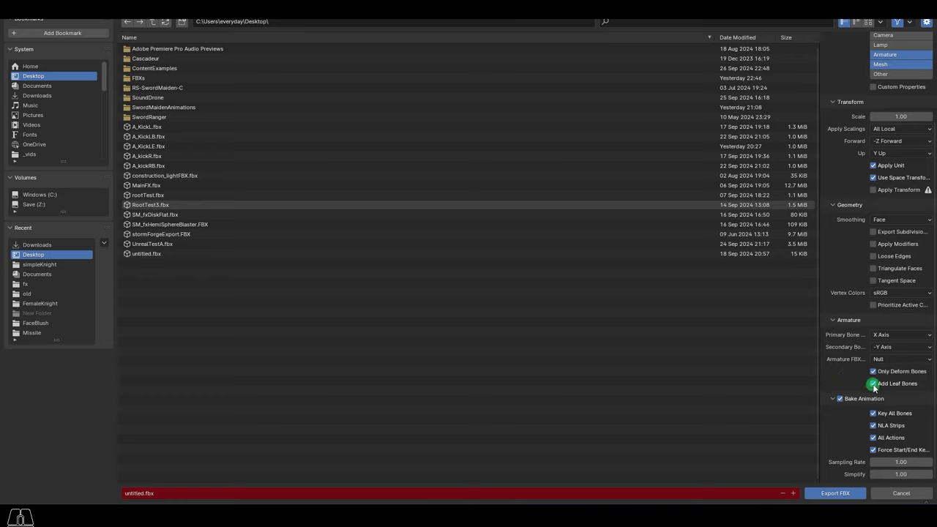
pyautogui.click(877, 388)
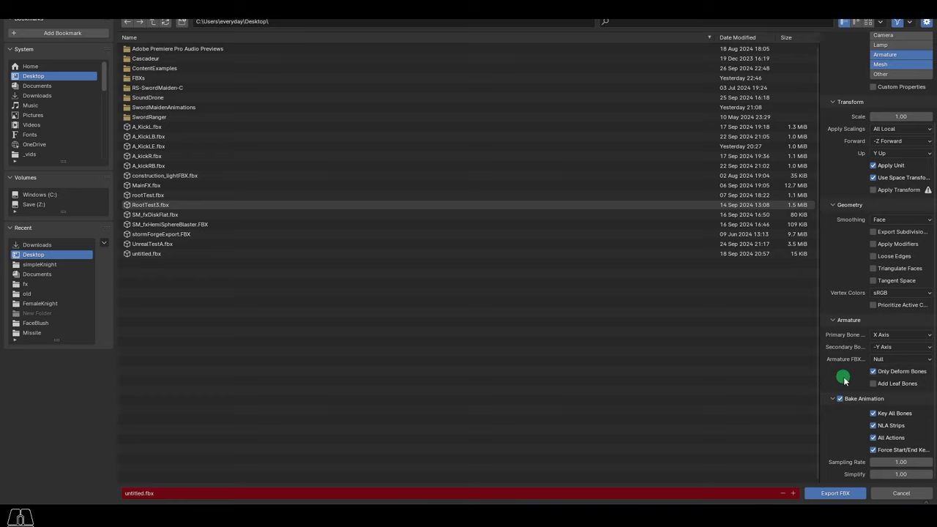
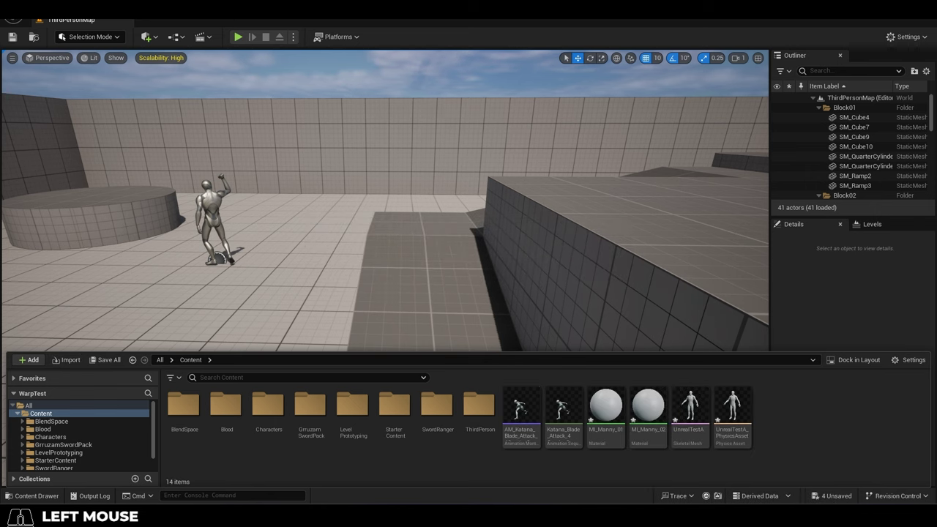
# Inspect the imported UnrealTestA asset, then walk the level to the Blendspaces display.
pyautogui.click(820, 420)
pyautogui.moveTo(831, 410); pyautogui.dragTo(682, 425)
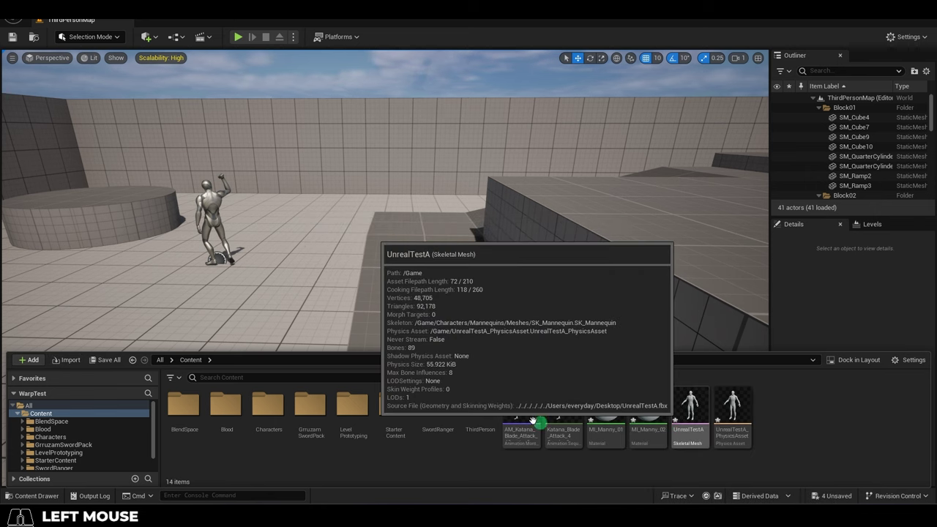
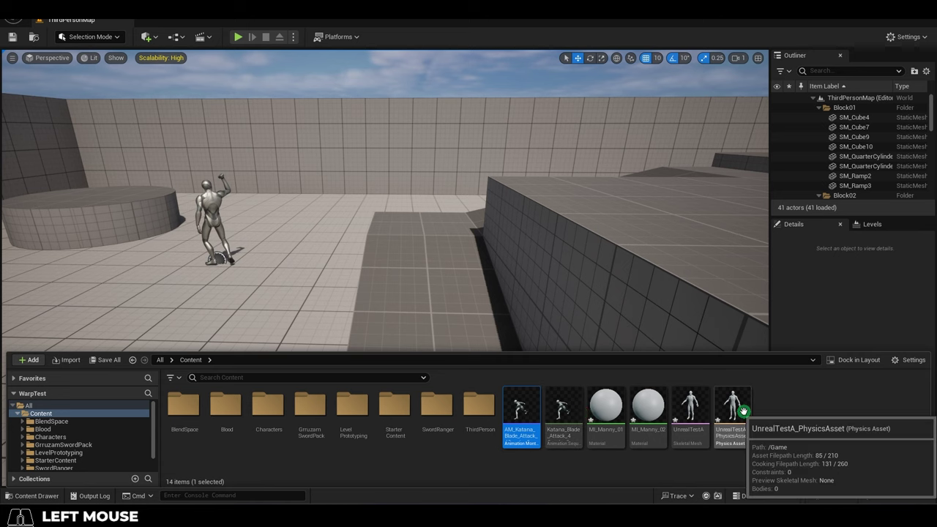
pyautogui.press('w')
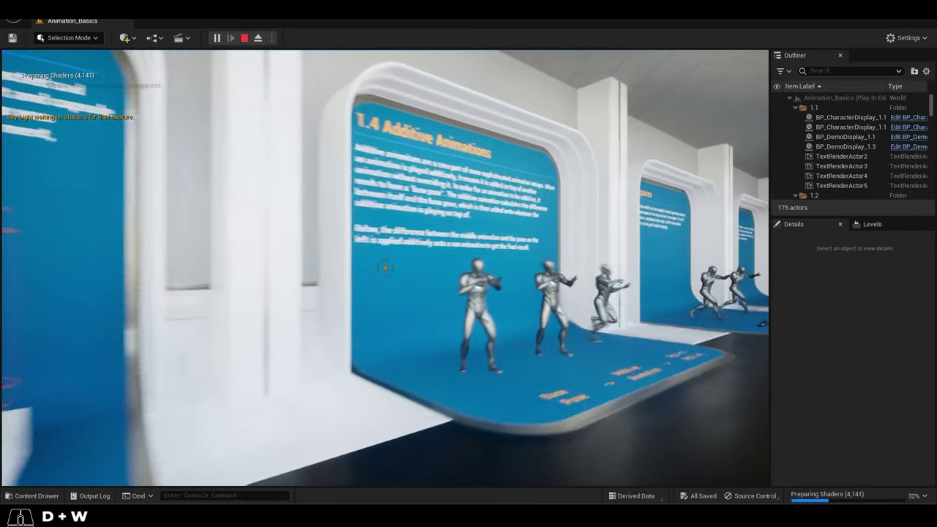
pyautogui.press('s')
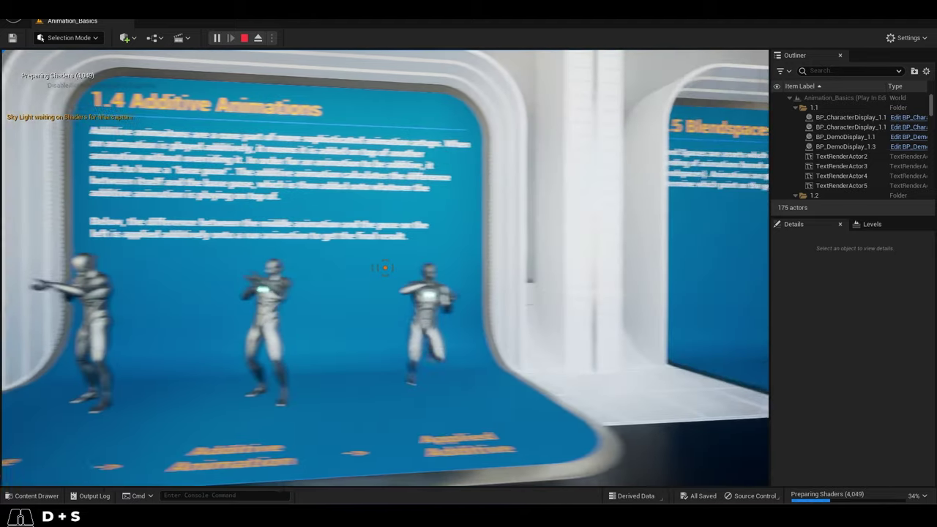
pyautogui.press('w')
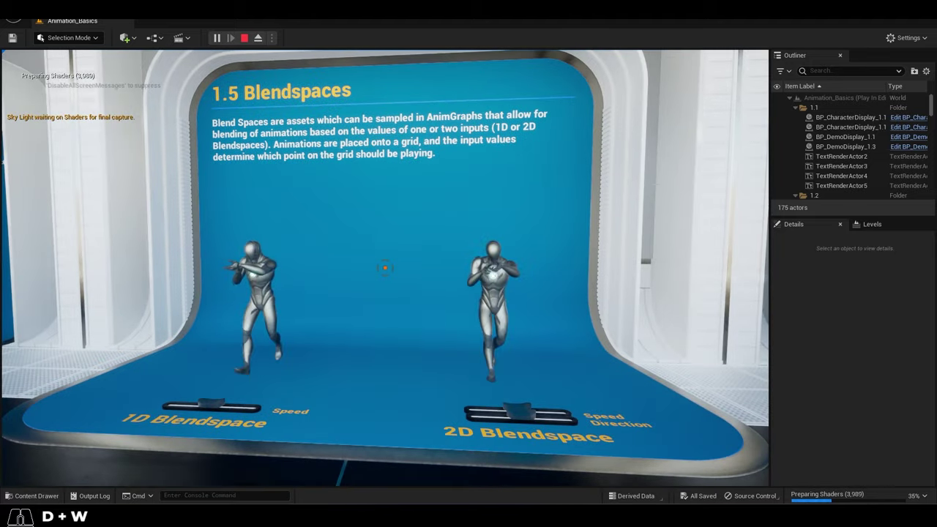
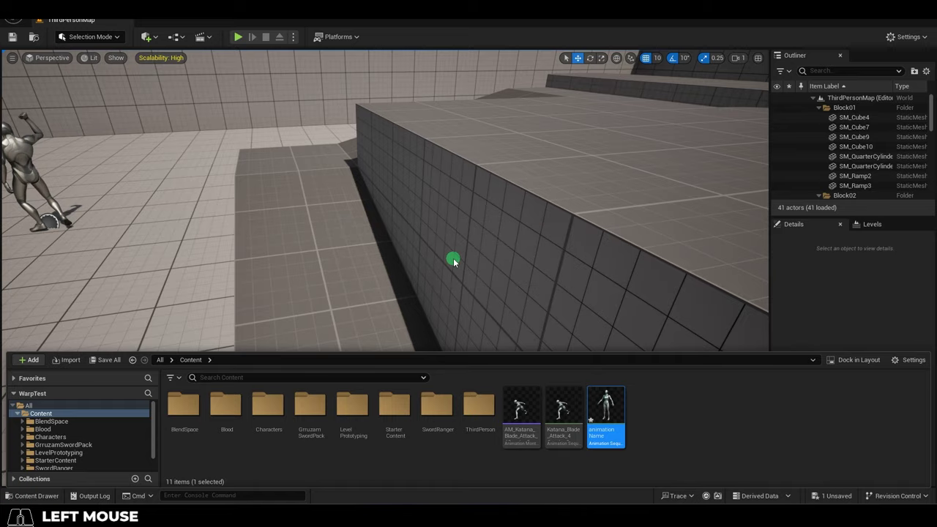
# Walk forward to the 1.3.2 Root Motion - Application display.
pyautogui.press('w')
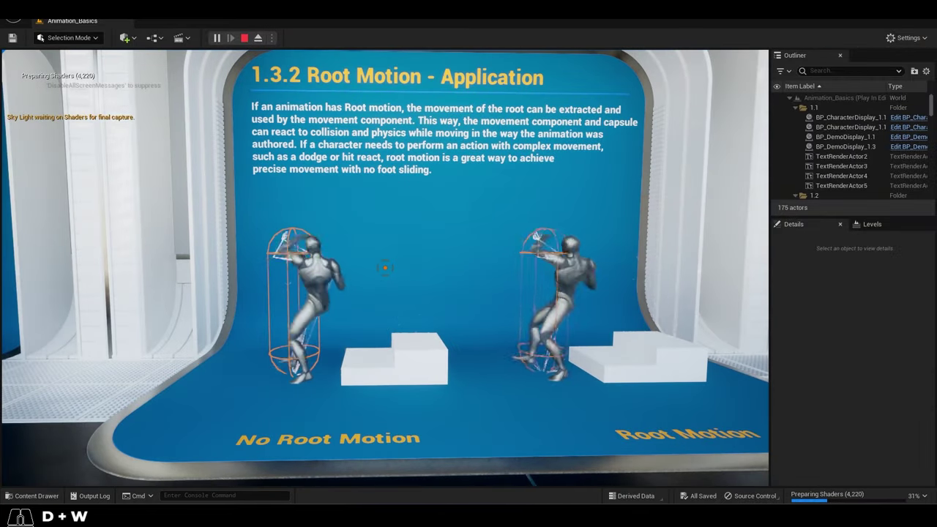
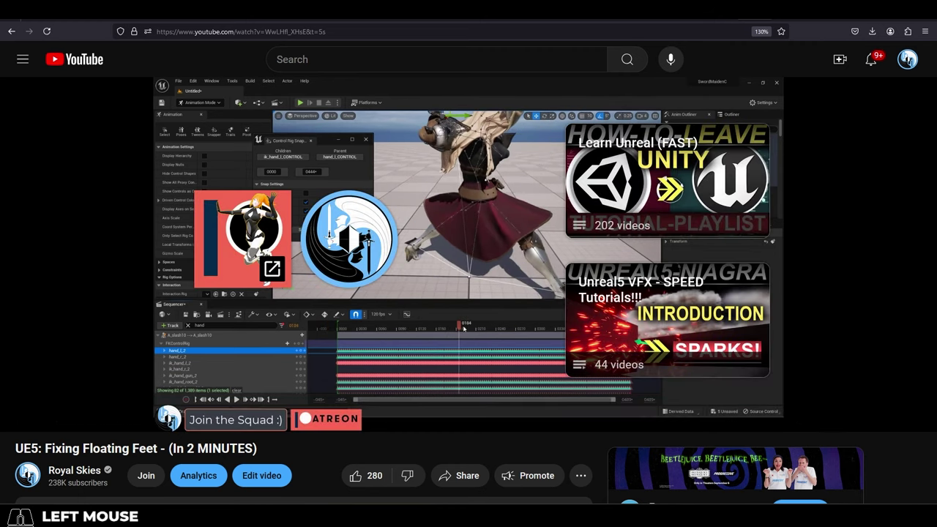
# Try moving the foot controls in the viewport and undo each move.
pyautogui.middleClick(553, 309)
pyautogui.click(553, 309)
pyautogui.moveTo(584, 299); pyautogui.dragTo(633, 204)
pyautogui.press('ctrl+z')
pyautogui.click(511, 335)
pyautogui.moveTo(485, 317); pyautogui.dragTo(414, 295)
pyautogui.press('ctrl+z')
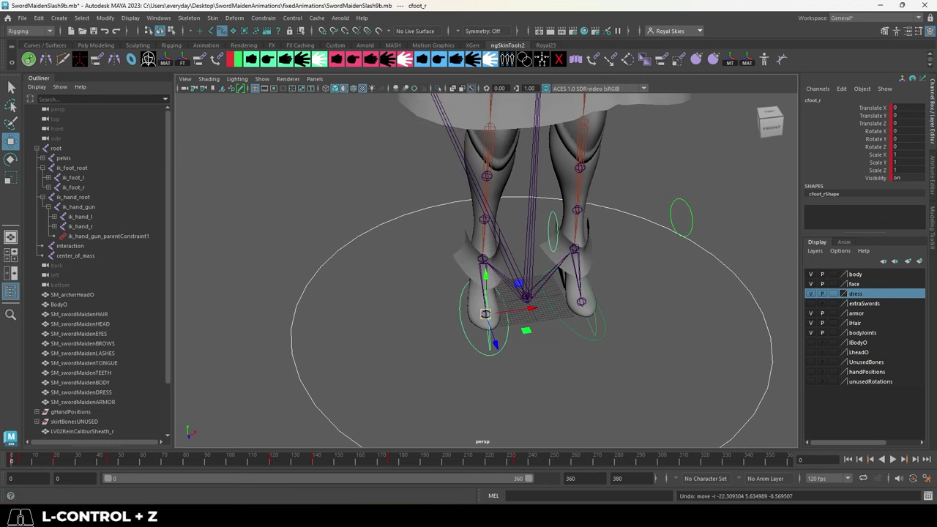
# Scrub the Fixing Floating Feet video to its control rig snapping section around 1:19.
pyautogui.click(771, 420)
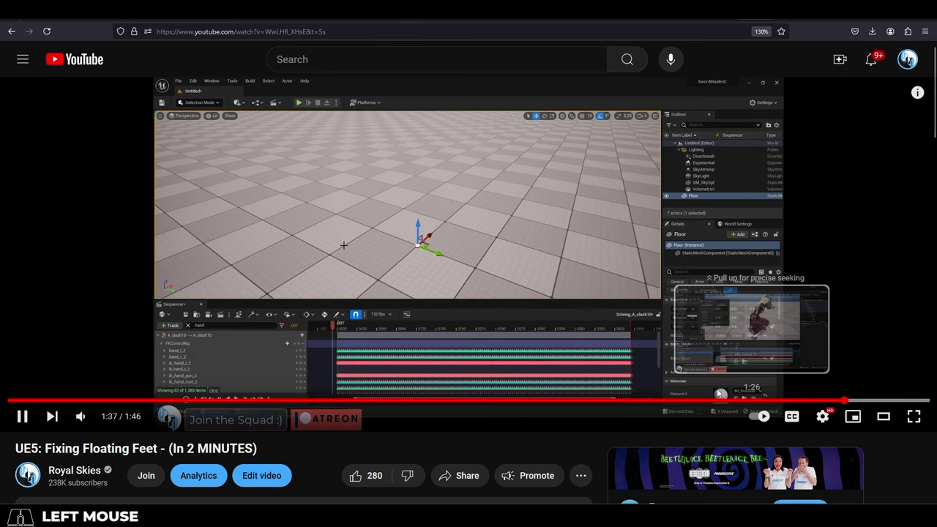
pyautogui.click(695, 402)
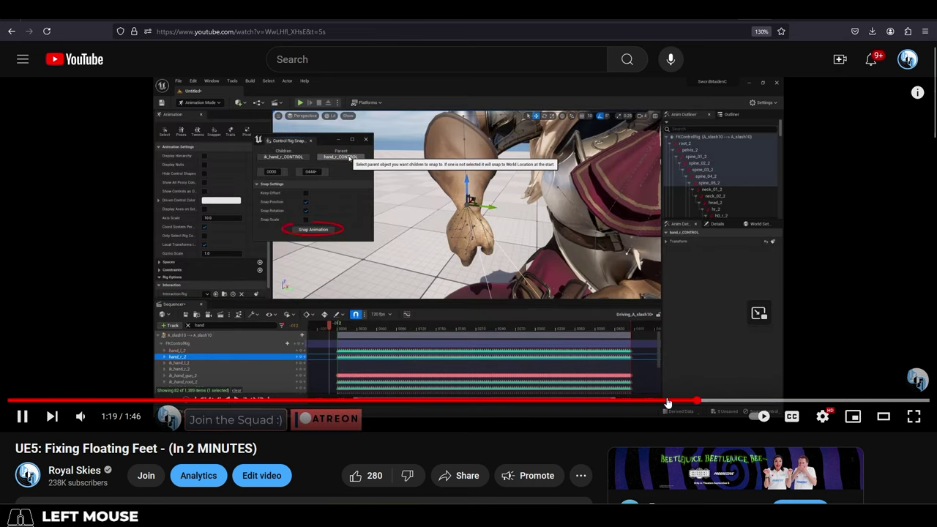